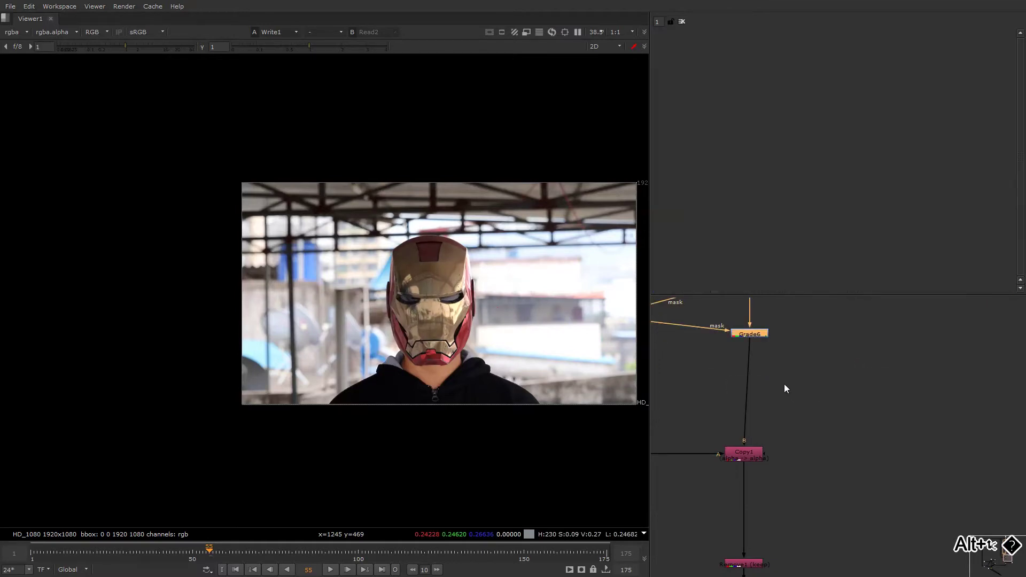
- Add ColorCorrect2 after Grade6, masked by Roto3, with saturation 1.2, contrast 1.06 and gain 1.12
key(ctrl+z)
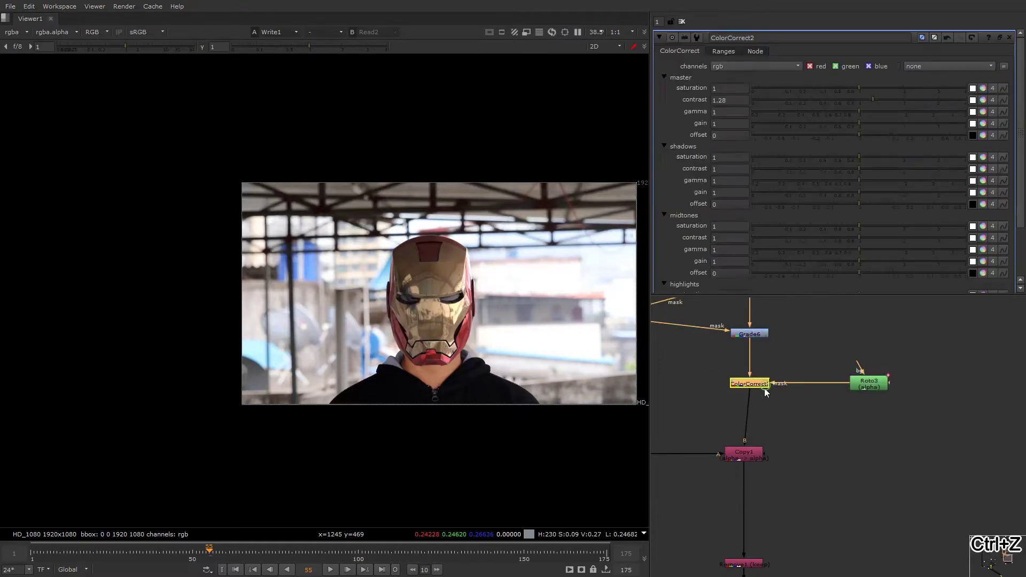
click(765, 394)
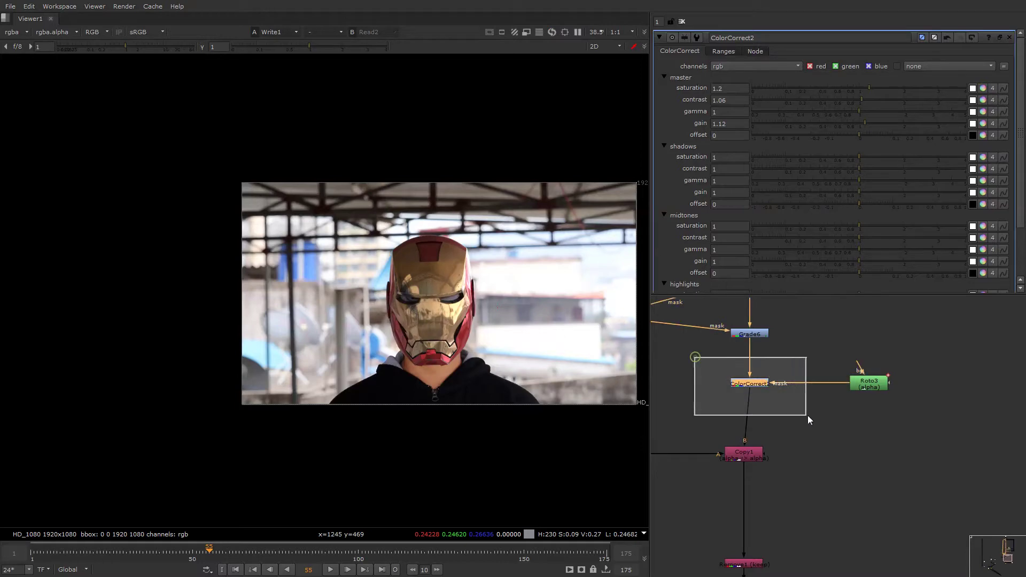
- Add Grade8 on the alpha channel after the Shuffle, feeding Grade6's mask, with whitepoint 0.91
drag(785, 394, 757, 404)
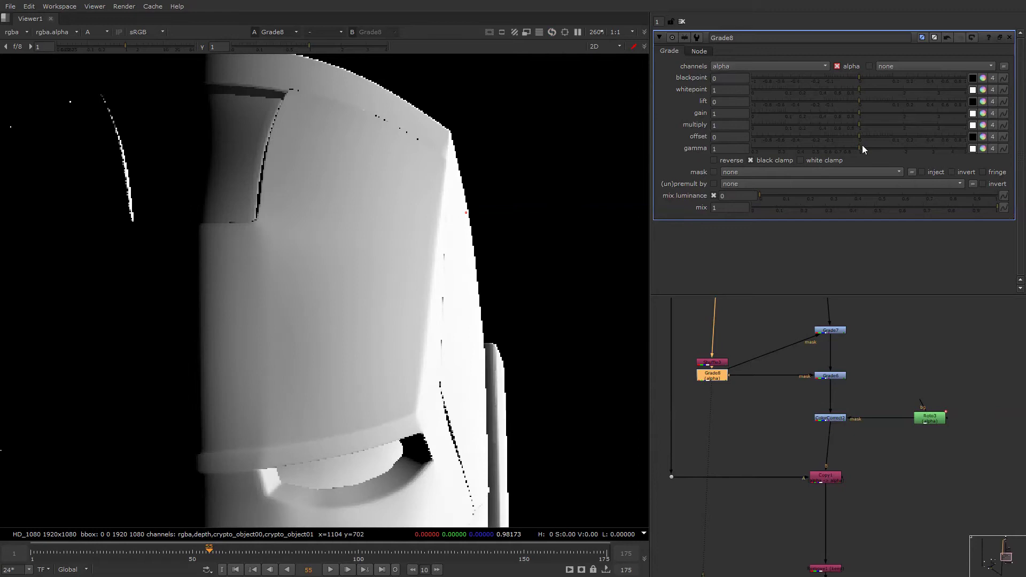
key(ctrl+z)
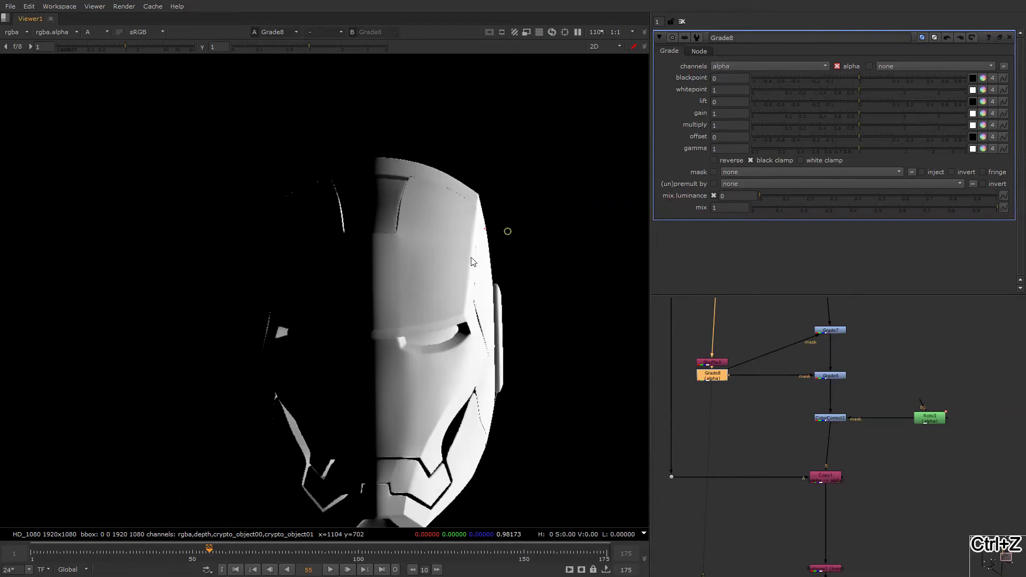